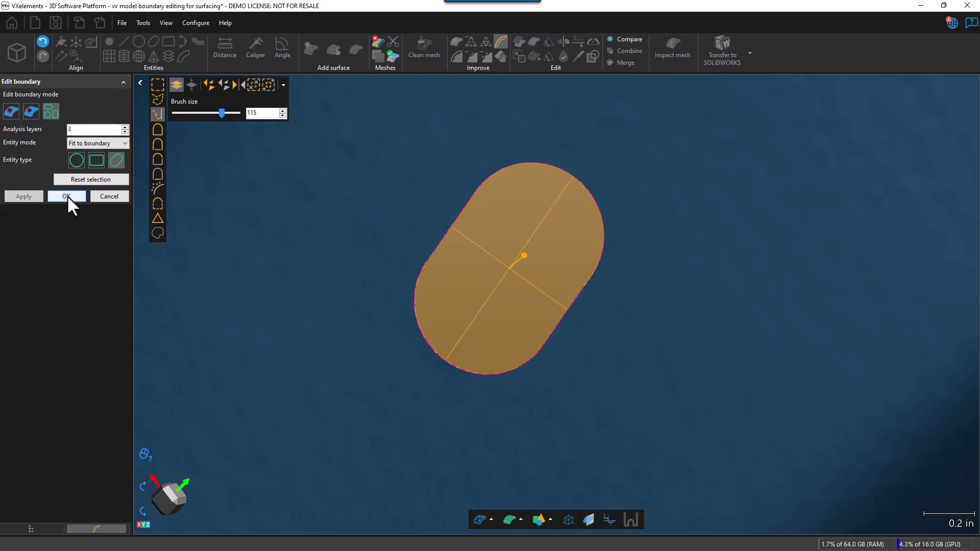
Step: Confirm the Edit boundary dialog so the hole is refit to Slot 1, then view the whole mesh
left_click_drag(414, 323, 487, 341)
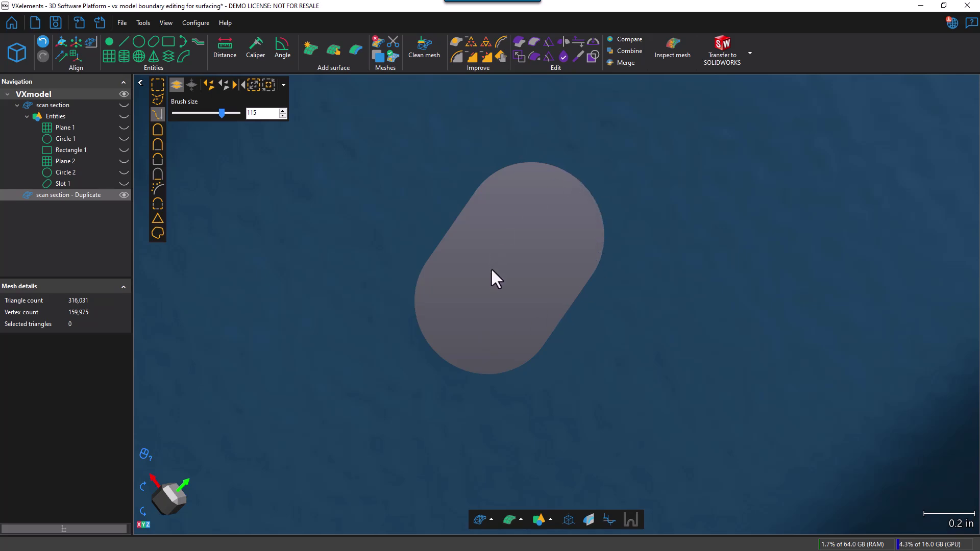
left_click(521, 269)
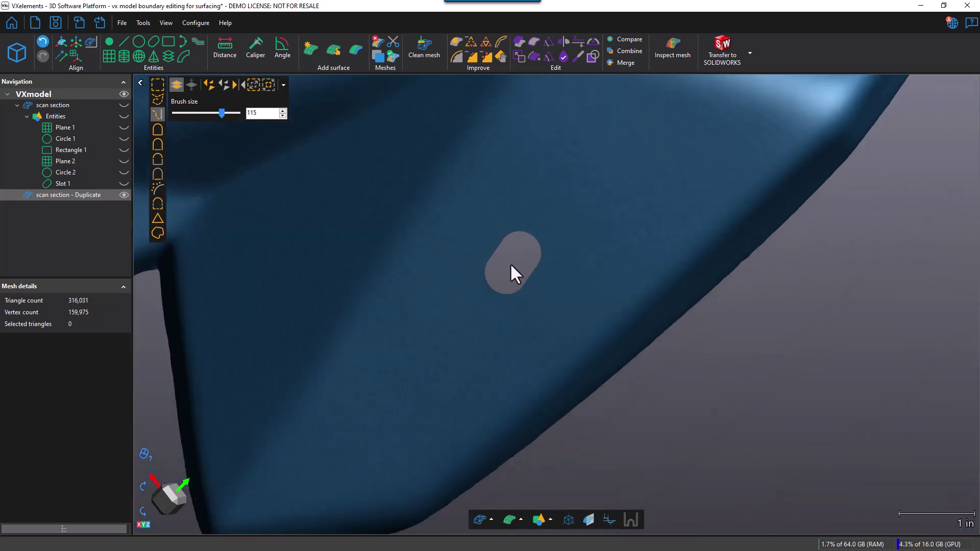